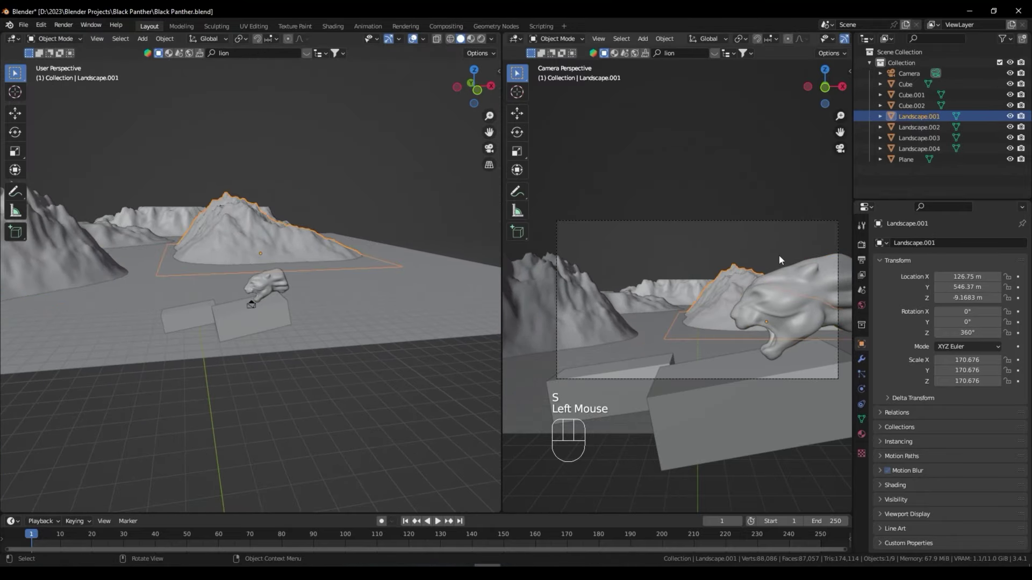
# Scale and move a landscape terrain piece into the camera framing, then save the file
pyautogui.press('s')
pyautogui.click(687, 299)
pyautogui.press('g')
pyautogui.click(647, 258)
pyautogui.press('ctrl+s')
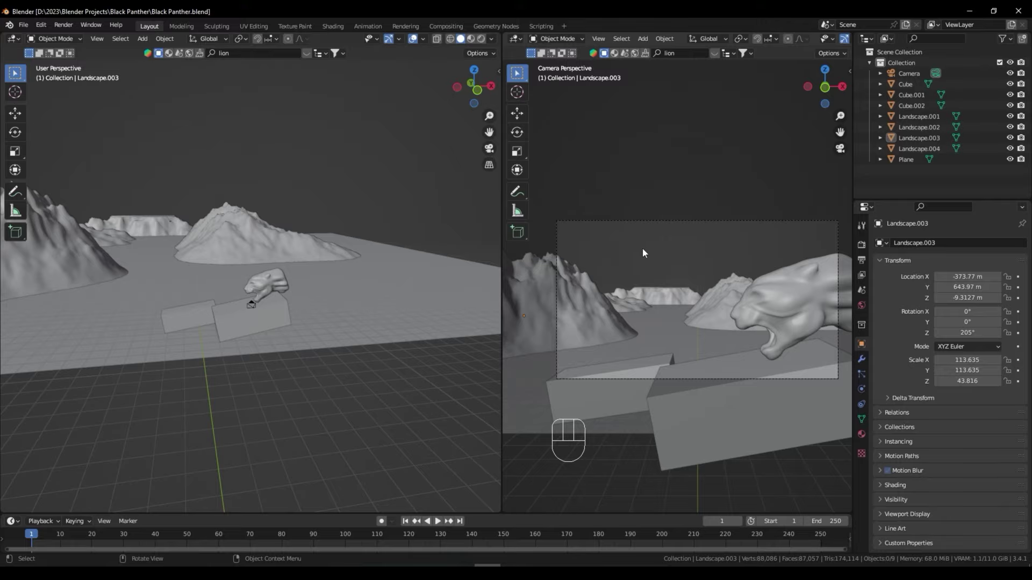
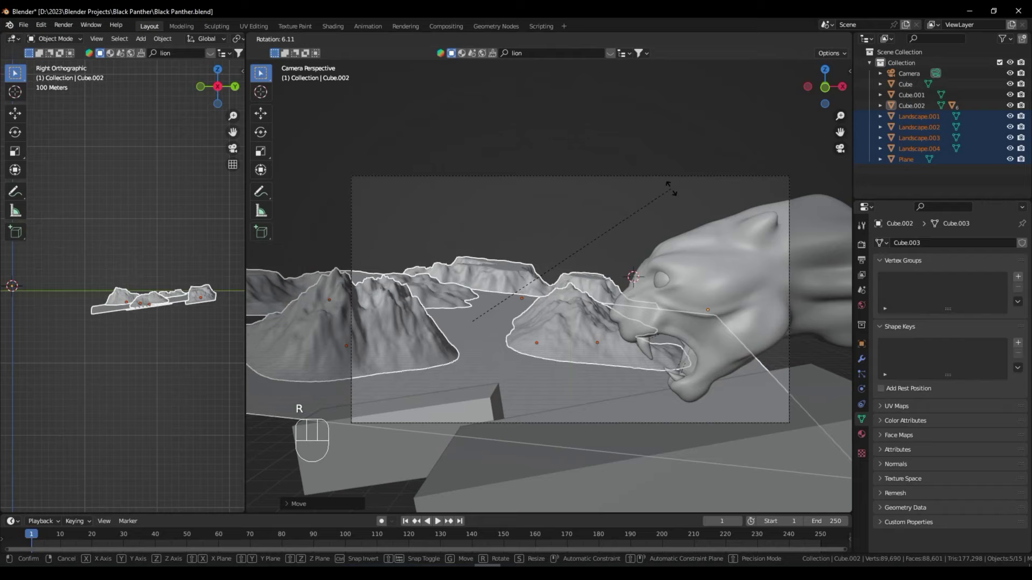
# Undo a misplaced move, then grab and rotate the object into position beside the scene
pyautogui.press('g')
pyautogui.press('ctrl+z')
pyautogui.press('ctrl+z')
pyautogui.press('g')
pyautogui.click(615, 411)
pyautogui.scroll(-3)
pyautogui.middleClick(153, 290)
pyautogui.scroll(3)
pyautogui.press('g')
pyautogui.press('r')
pyautogui.press('g')
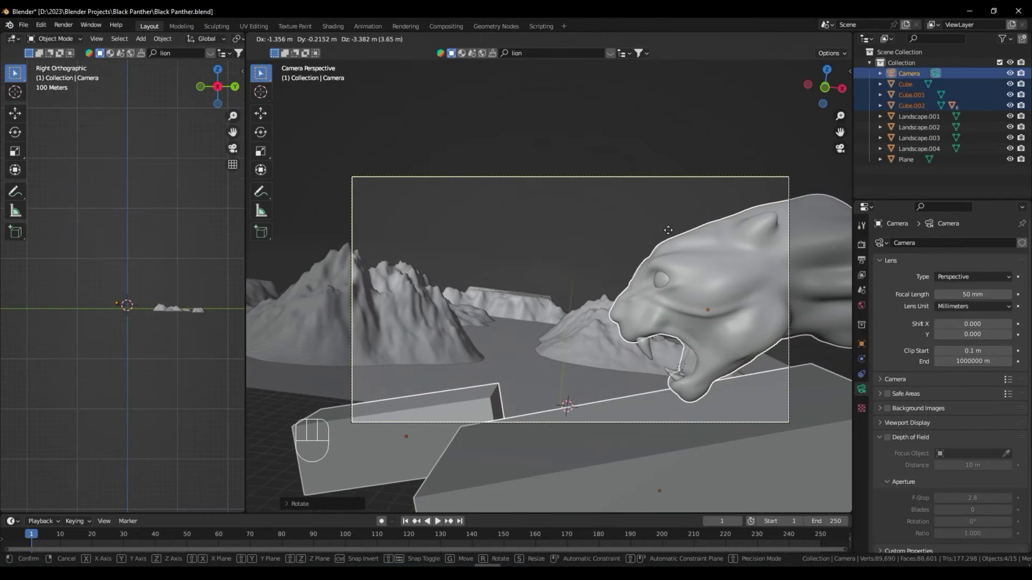
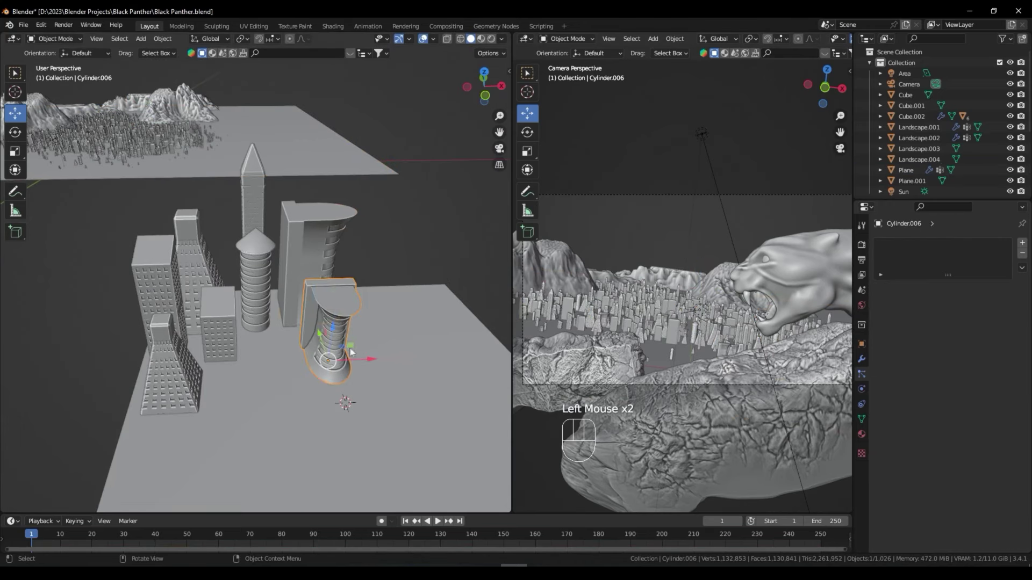
# Rotate two city tower objects to align them among the buildings
pyautogui.click(324, 244)
pyautogui.press('r')
pyautogui.click(408, 252)
pyautogui.press('r')
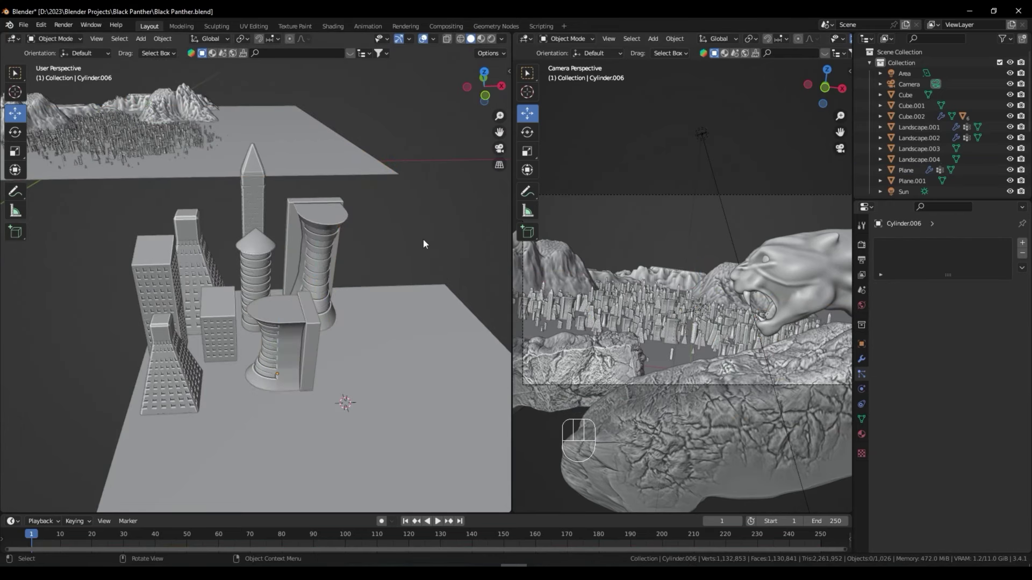
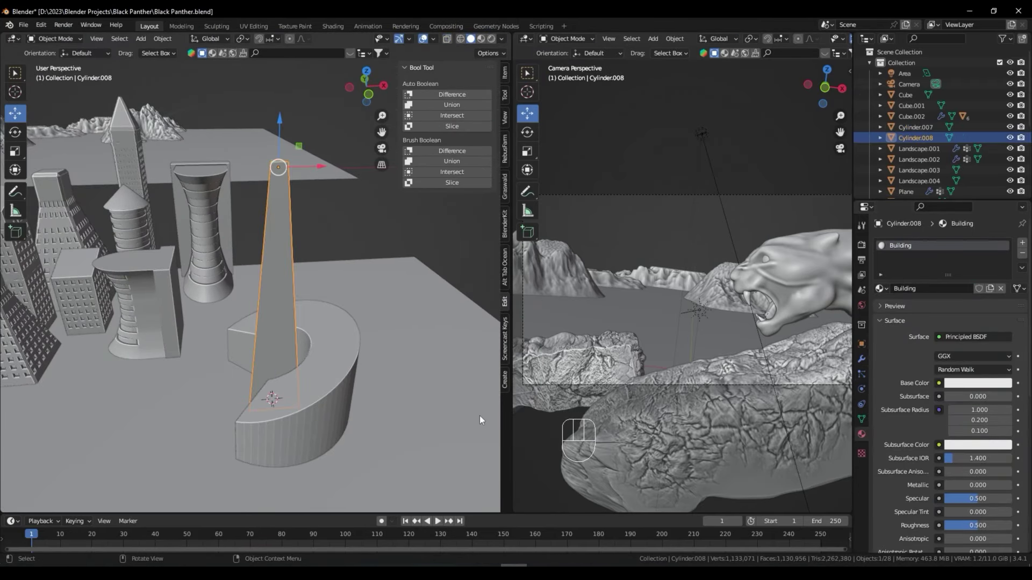
# Select the main building in the viewport while orbiting around the city
pyautogui.click(361, 226)
pyautogui.middleClick(347, 250)
pyautogui.click(285, 235)
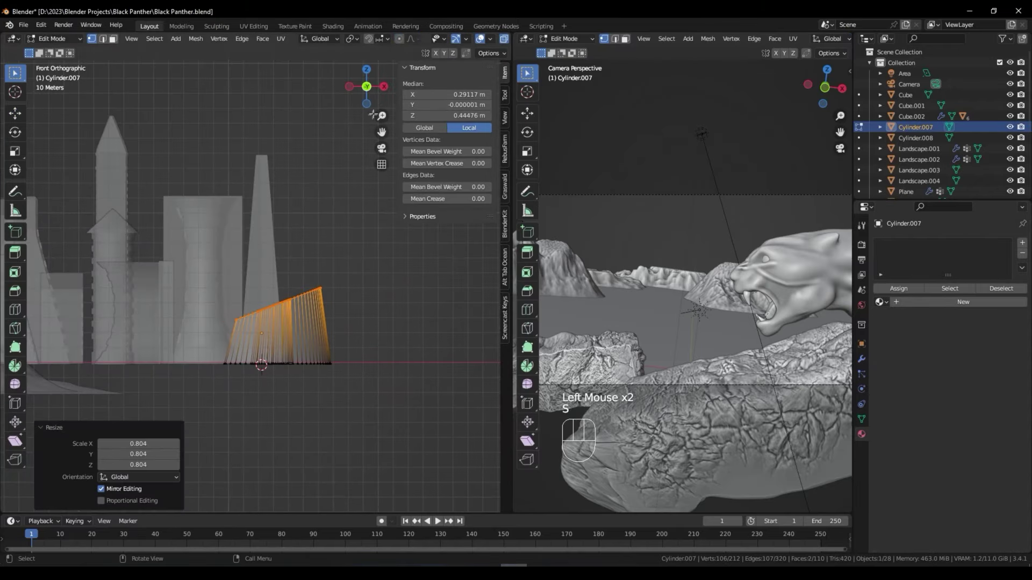
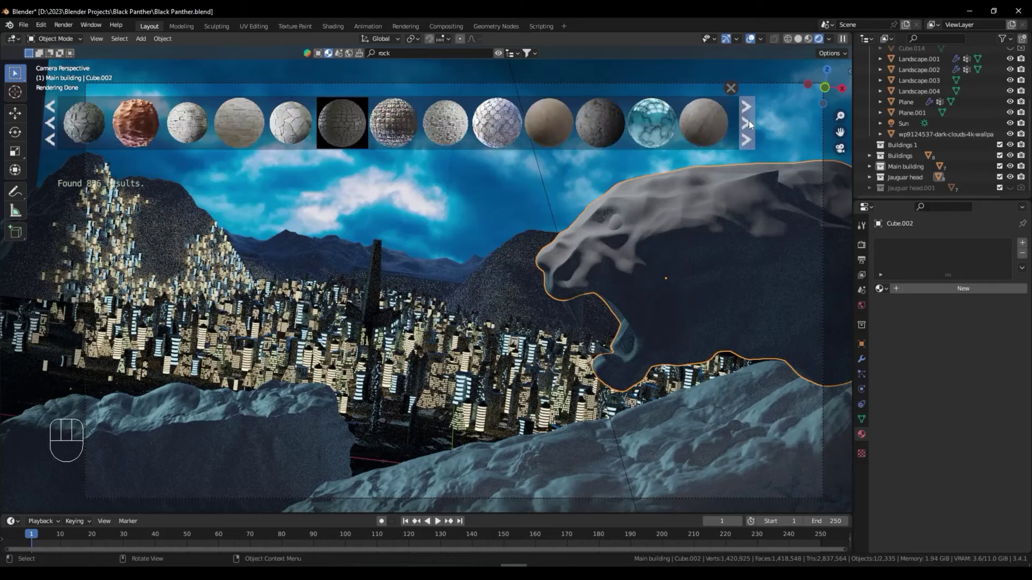
# Search the BlenderKit bar and start scaling the selected Main building material preview
pyautogui.click(437, 63)
pyautogui.press('s')
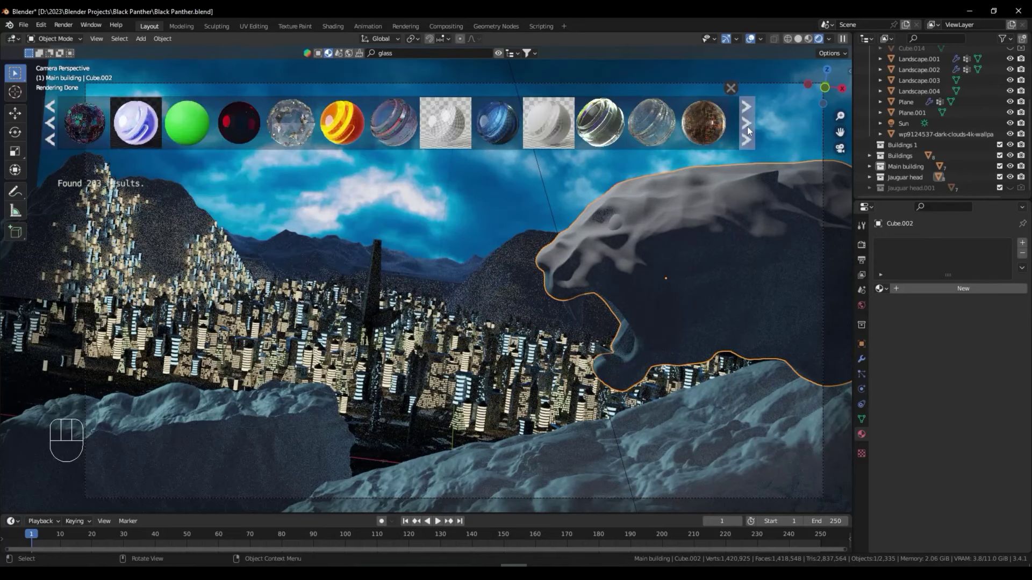